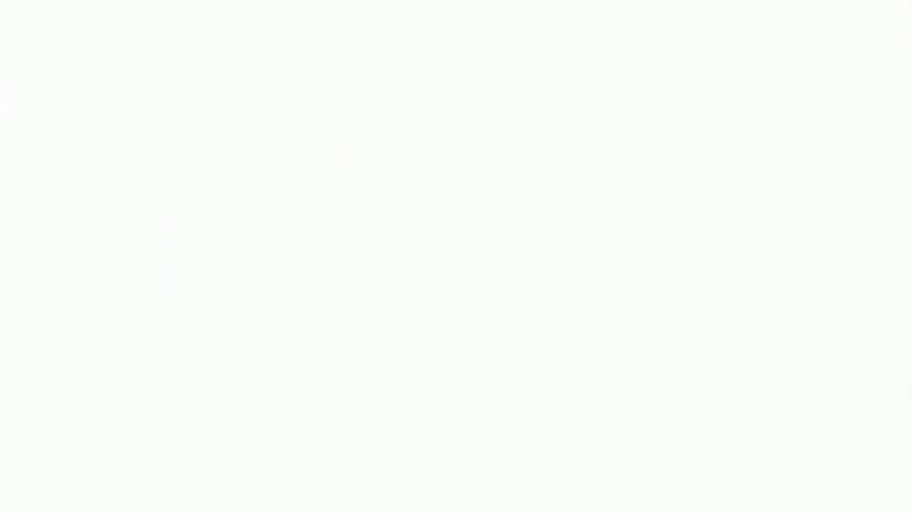
Step: Scroll to the Transformations practice page and select the square labelled Position
left_click(397, 161)
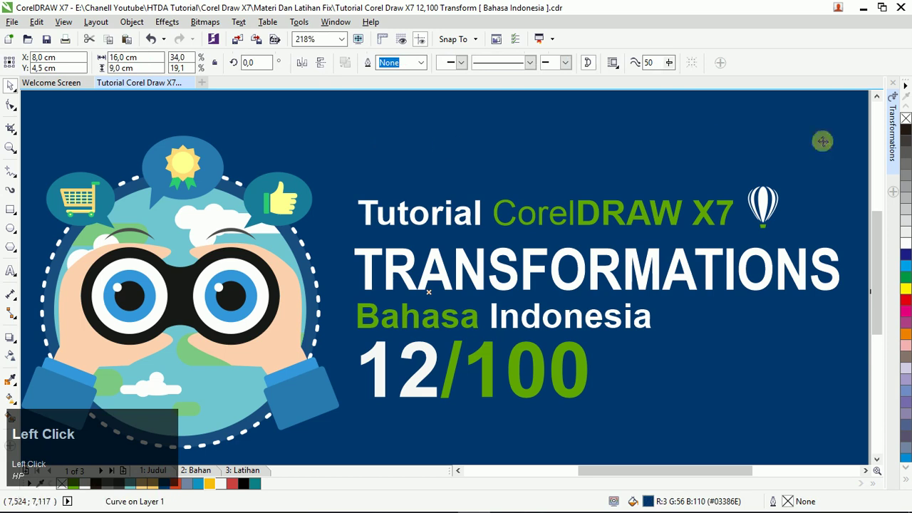
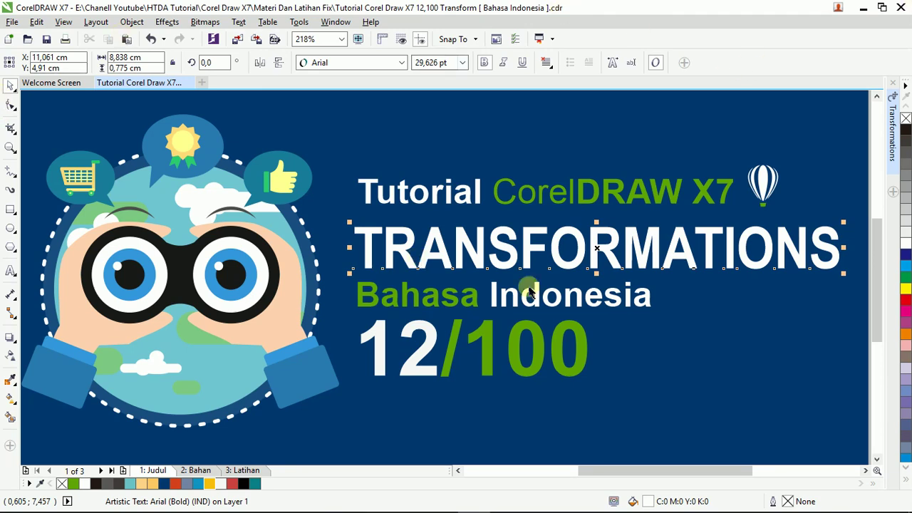
left_click(618, 148)
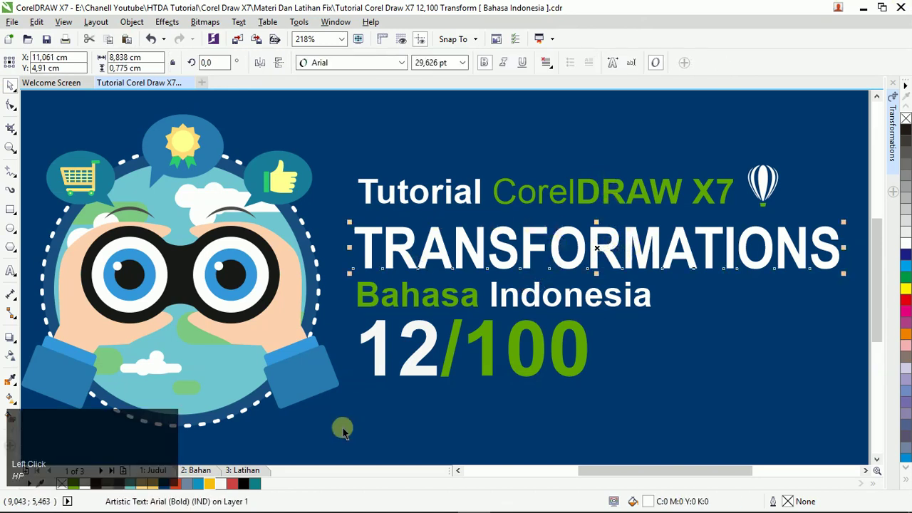
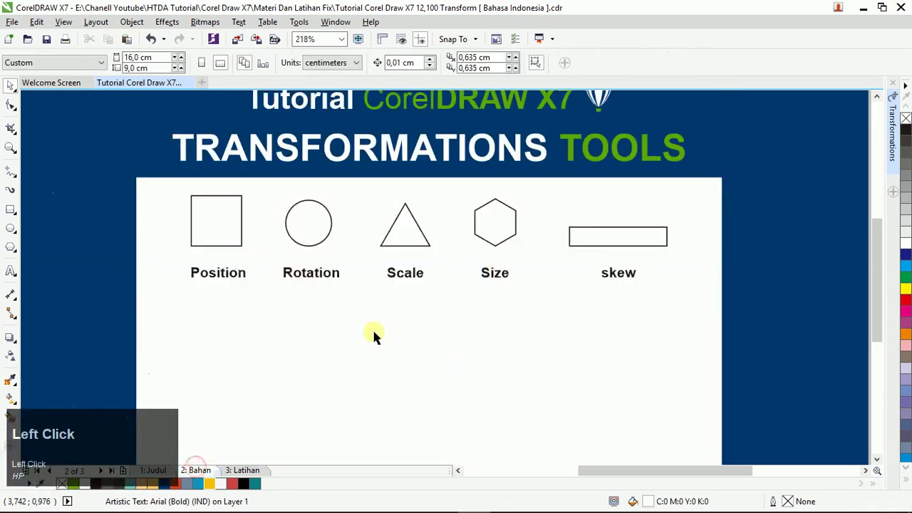
scroll("down", 3)
left_click(881, 283)
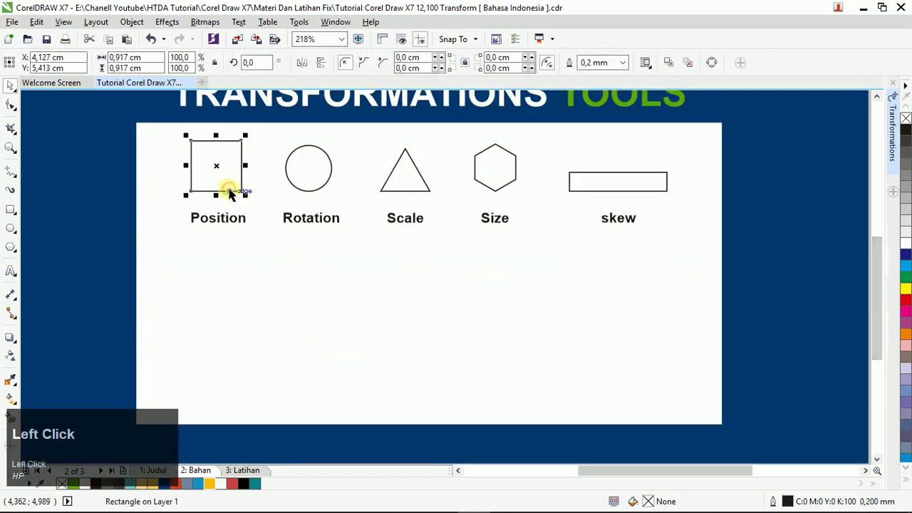
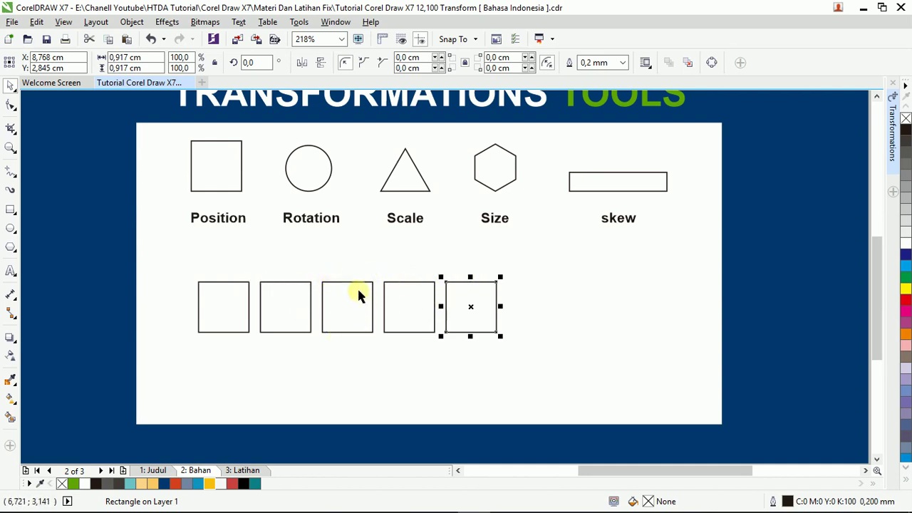
Step: Marquee-select the row of square copies below the samples and delete them
left_click_drag(255, 261, 536, 363)
key("Delete")
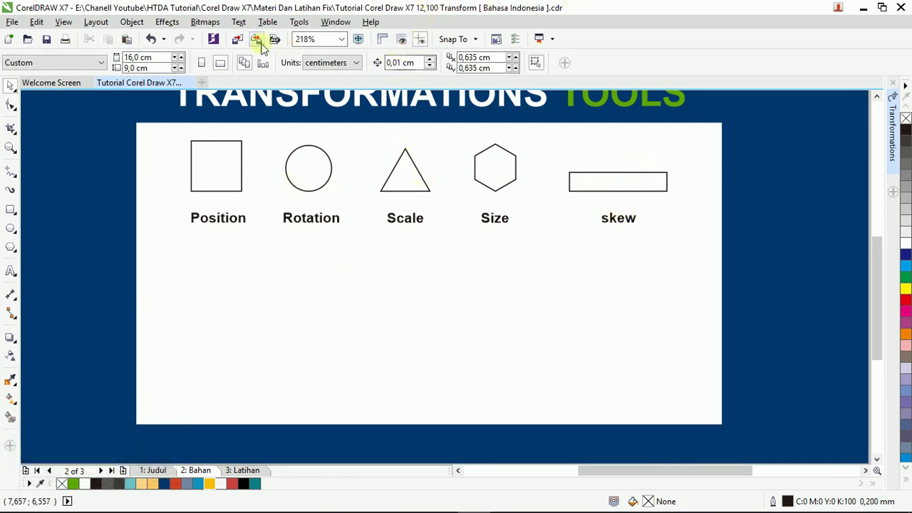
Step: Open the Object menu to reach the Transformations docker
left_click(211, 29)
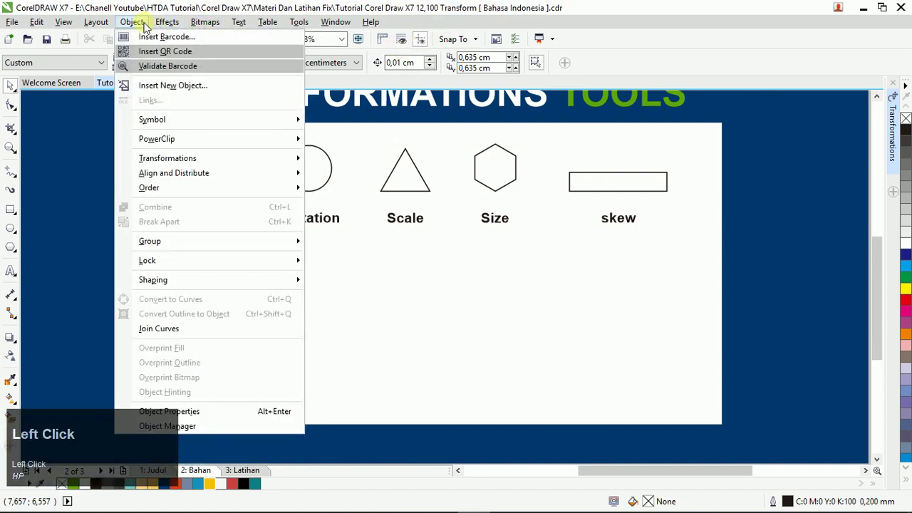
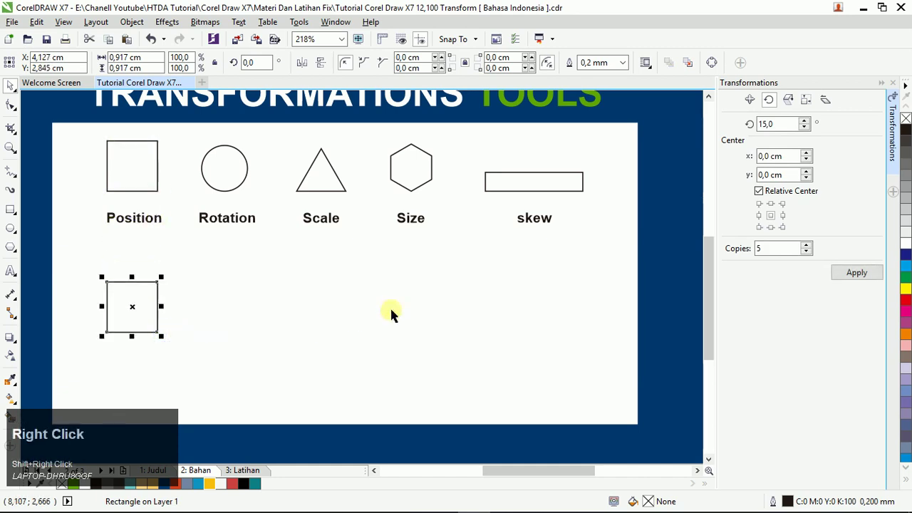
Step: Set the Position offset to 1,0 cm across, 0,0 cm down with 5 copies, then undo the resulting row
left_click_drag(754, 105, 793, 122)
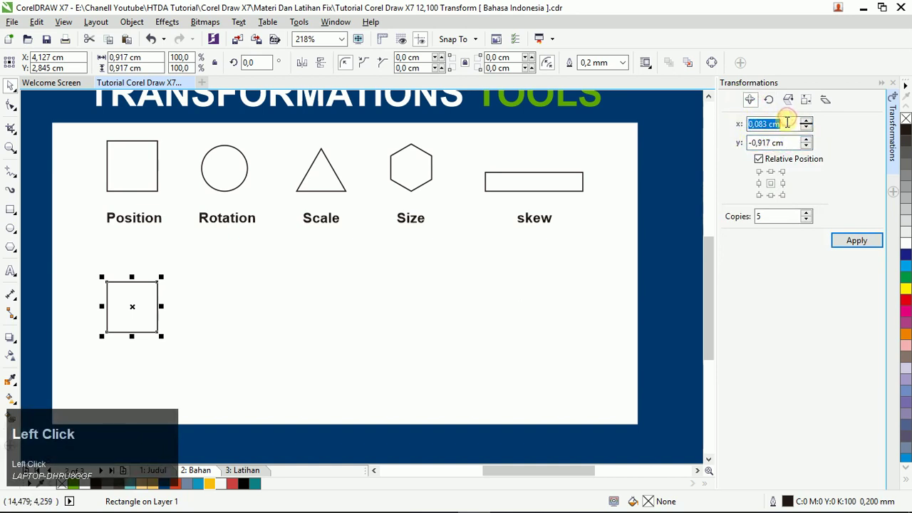
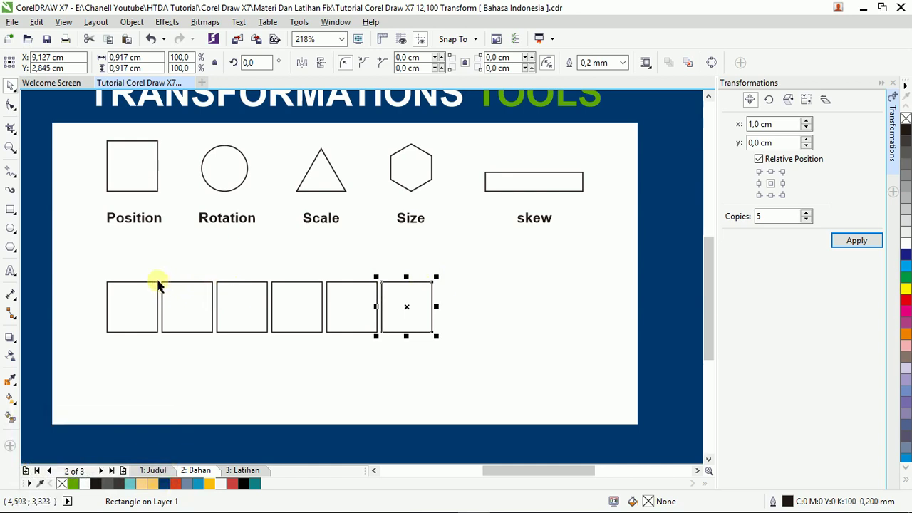
key("ctrl+z")
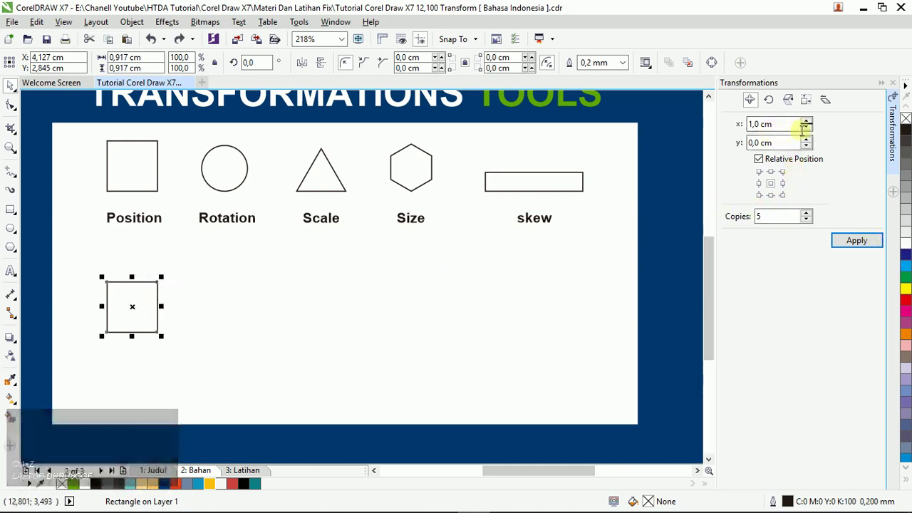
Step: Try a vertical offset making five stacked square copies, then undo them
left_click(805, 130)
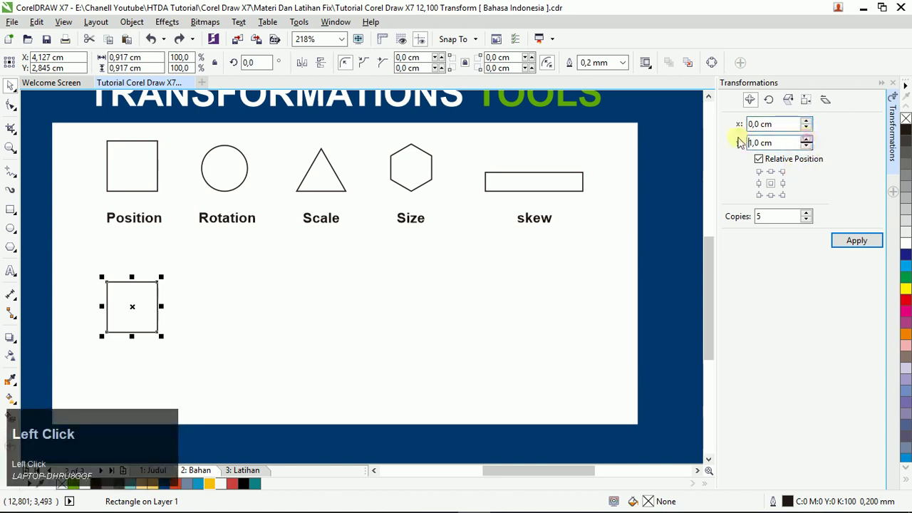
left_click(861, 245)
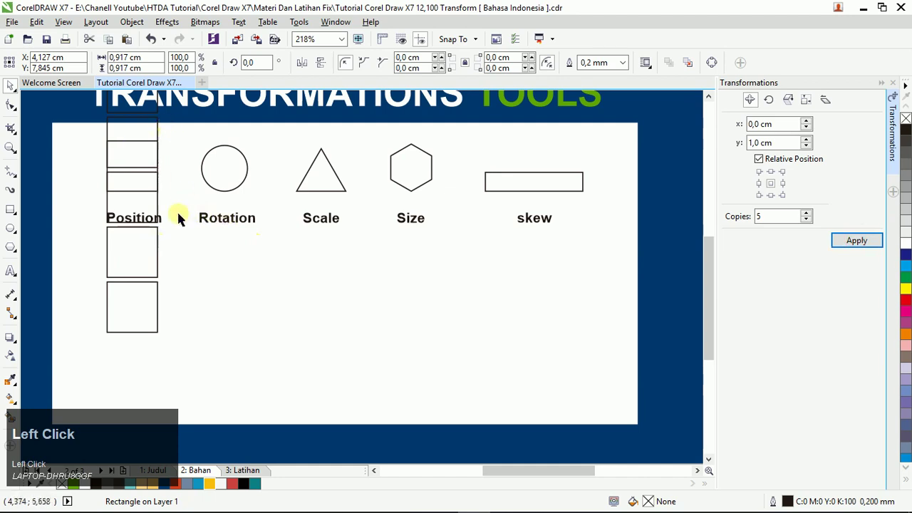
key("ctrl+z")
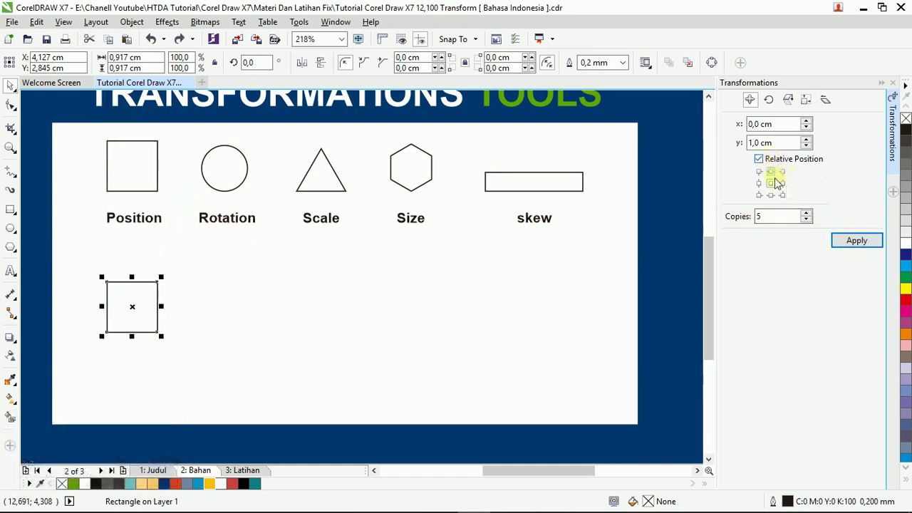
Step: Test offsets anchored from the bottom-left and bottom-right corners, undoing each set of copies
left_click(766, 202)
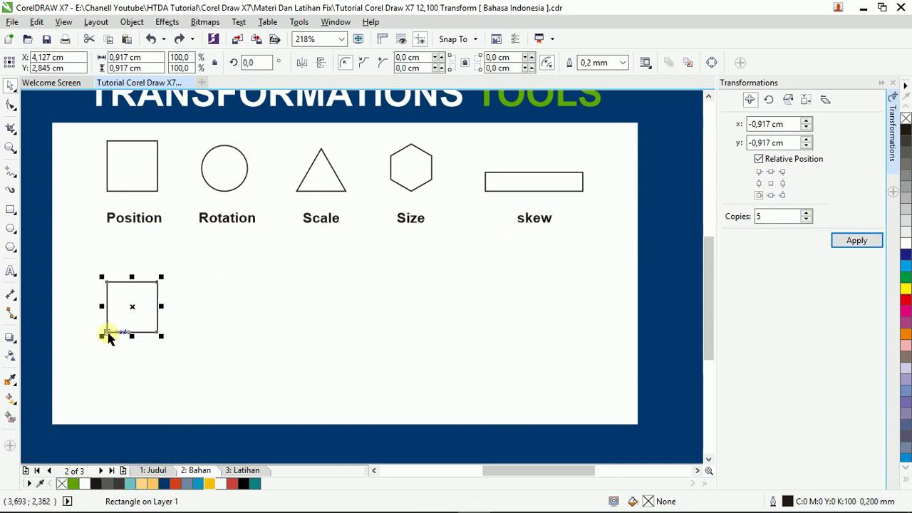
left_click(849, 243)
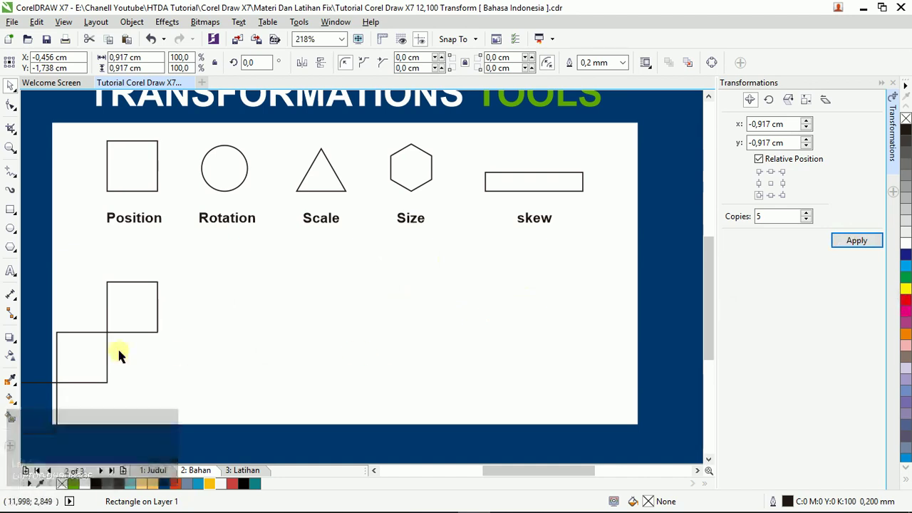
left_click(79, 368)
key("ctrl+z")
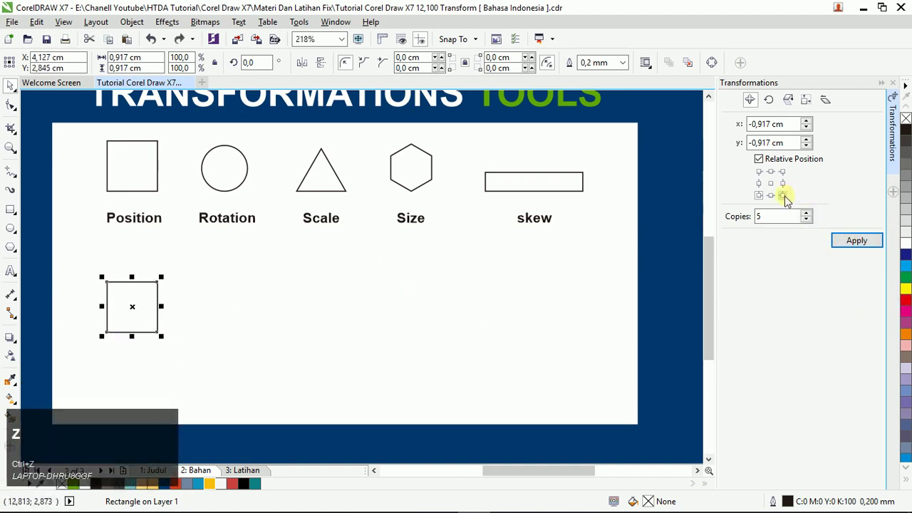
left_click(788, 201)
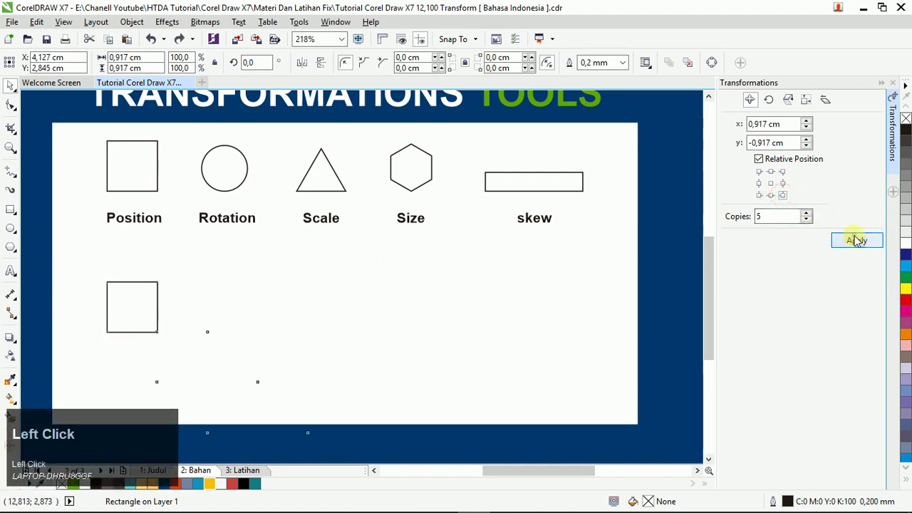
key("ctrl+z")
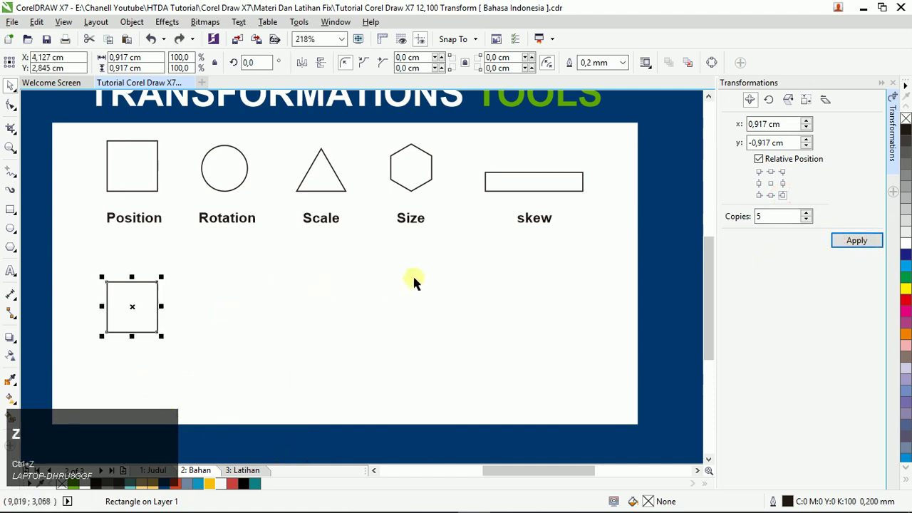
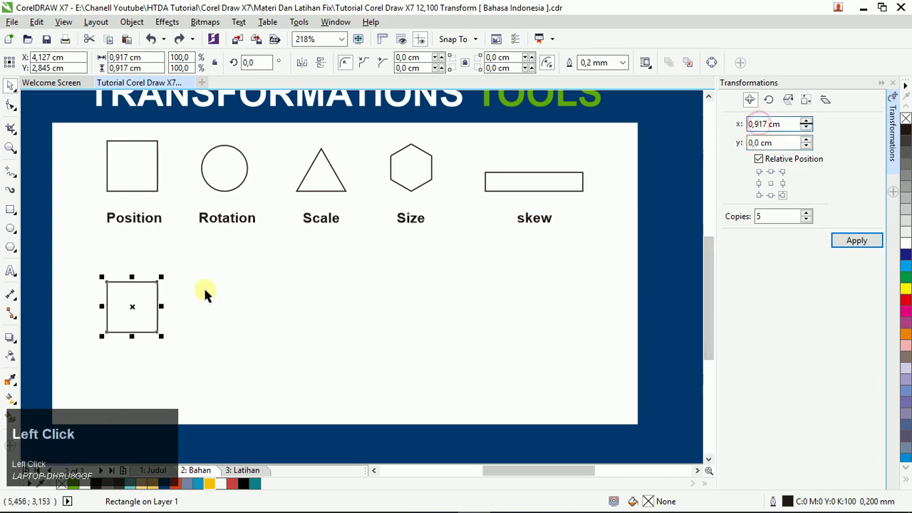
Step: Clear the horizontal offset value and deselect the lone square
key("Delete")
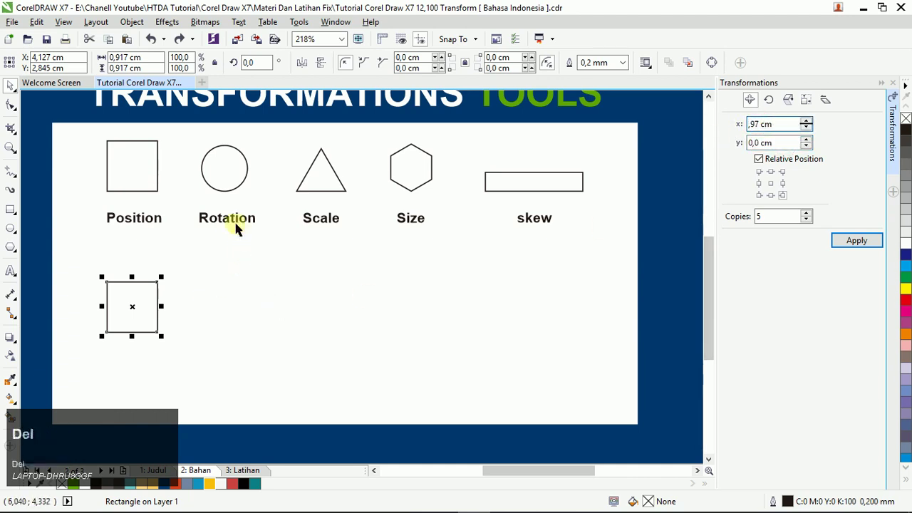
left_click(216, 295)
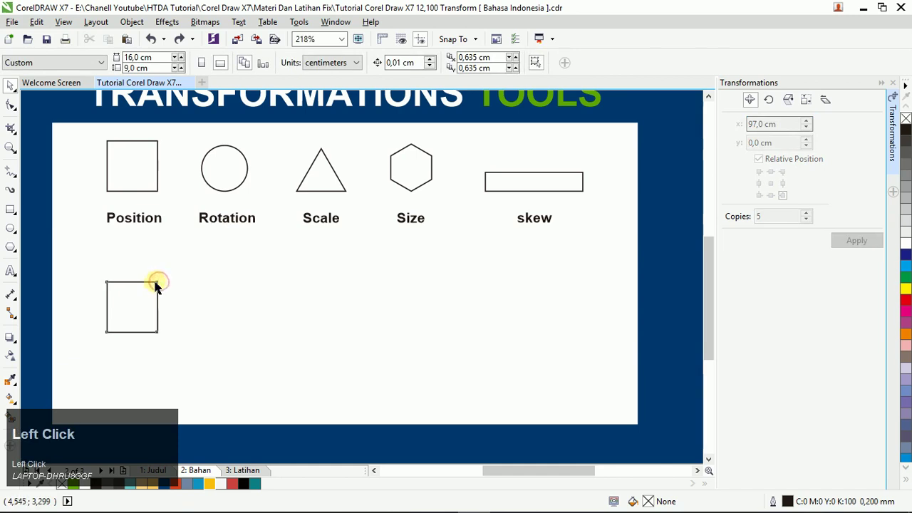
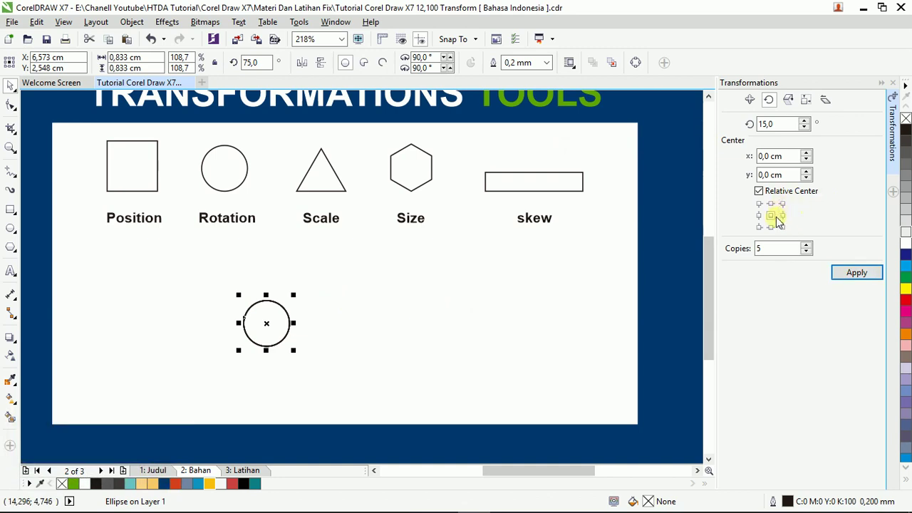
Step: Move the rotation centre to the circle's lower-left corner and create five copies rotated 15°
left_click(764, 240)
key("ctrl+z")
left_click(765, 229)
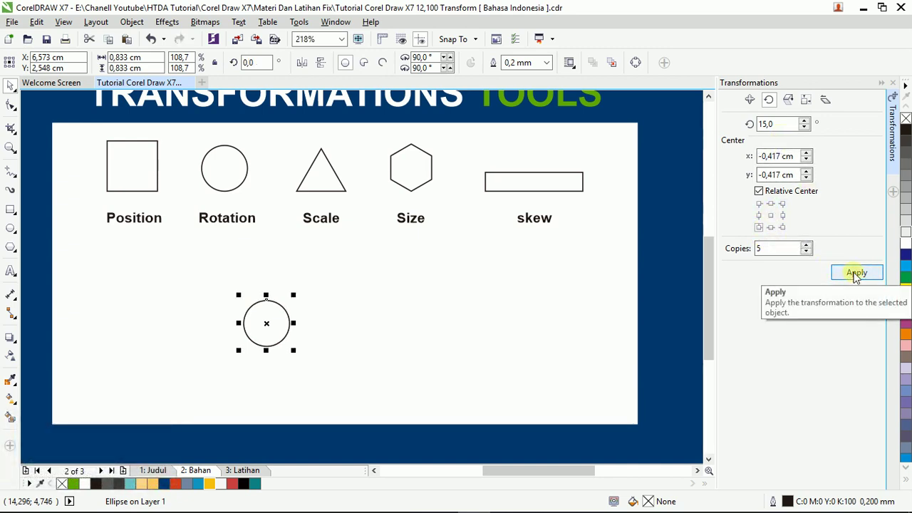
left_click(858, 277)
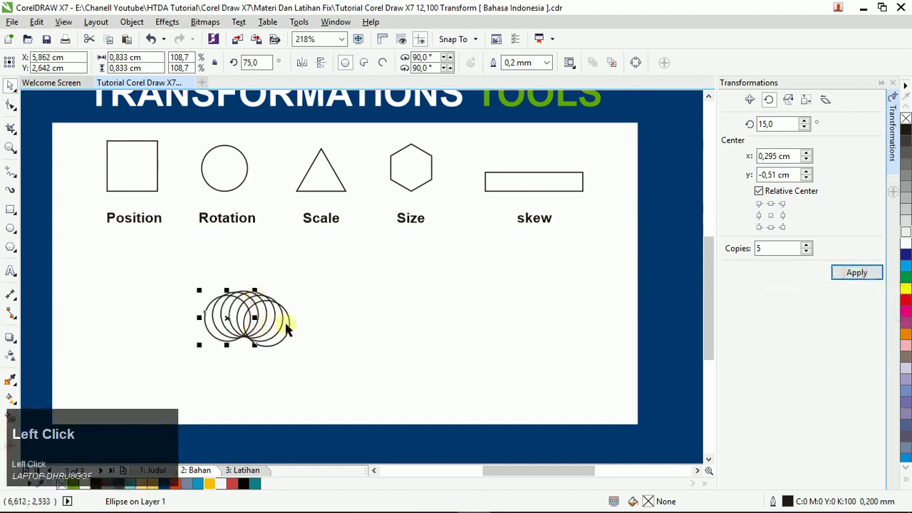
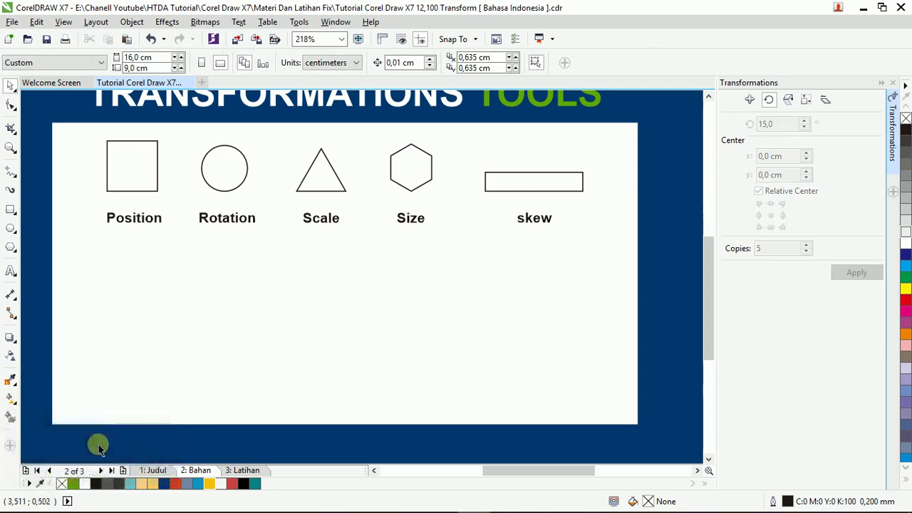
Step: Select the triangle under Scale and drop a copy of it below the labels
key("Insert")
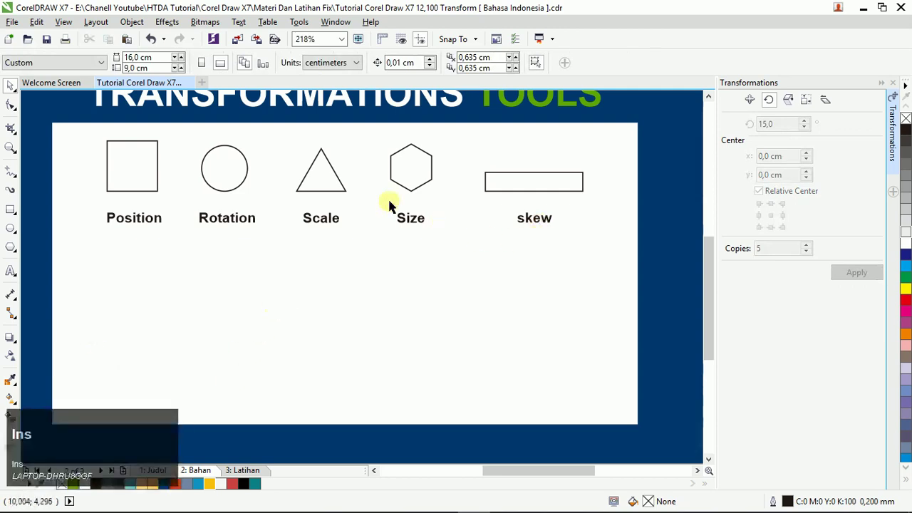
left_click(324, 191)
key("ctrl+z")
left_click(405, 273)
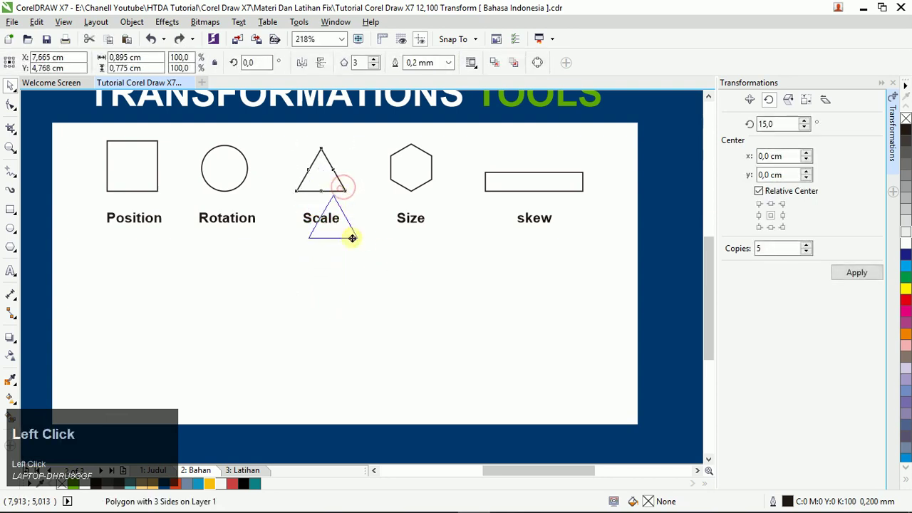
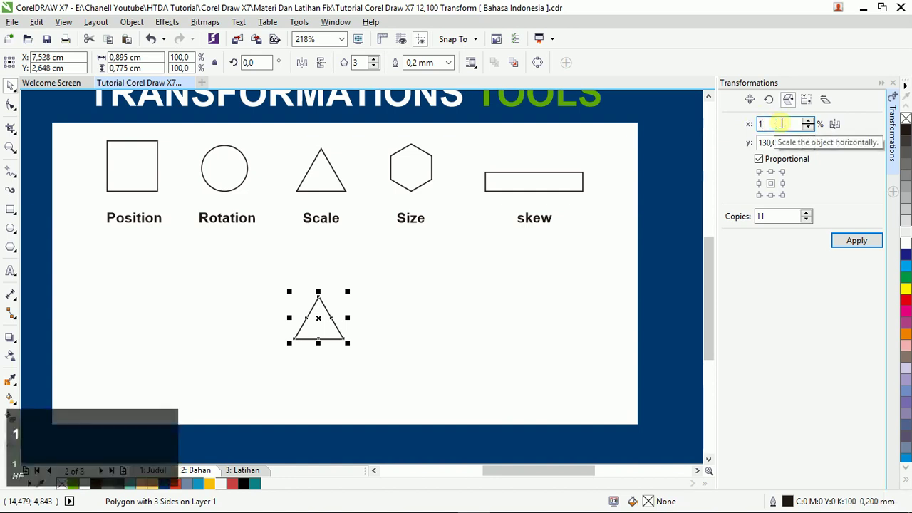
Step: Apply a 120% scale with 5 copies to the triangle, then remove the enlarged nested copies
type("20")
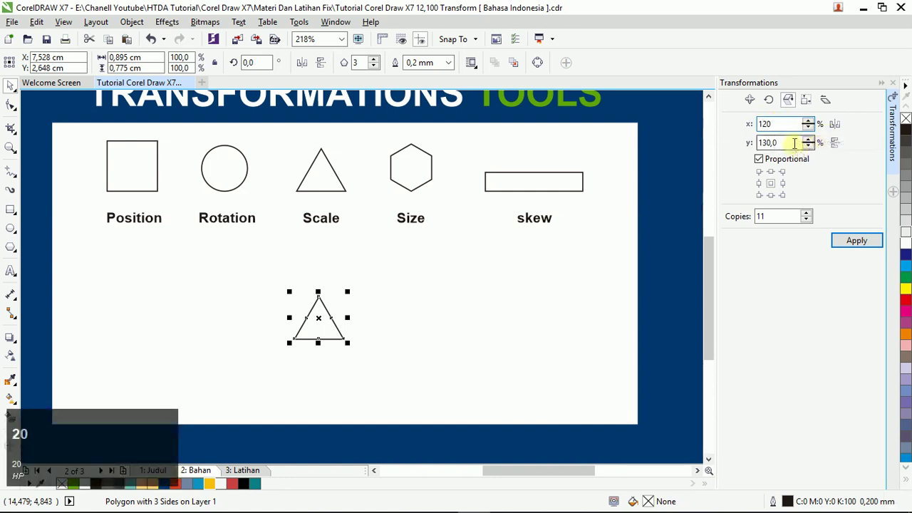
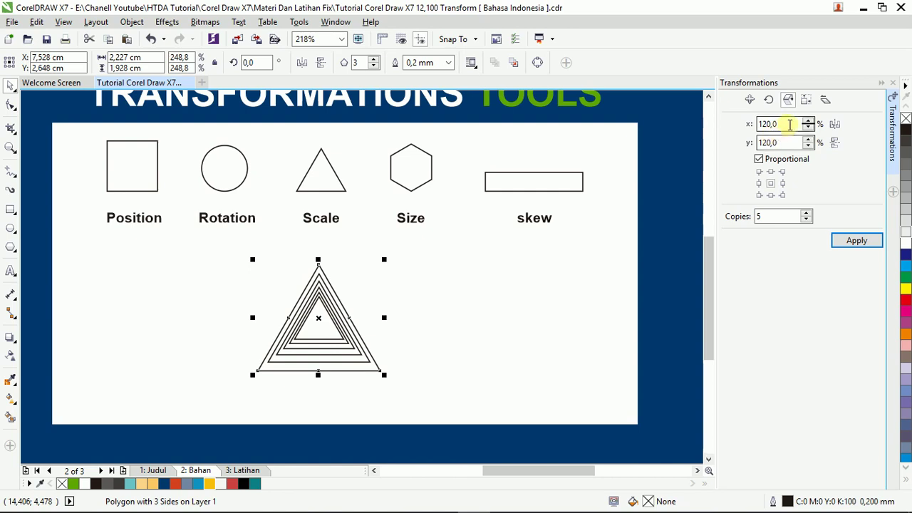
left_click(816, 133)
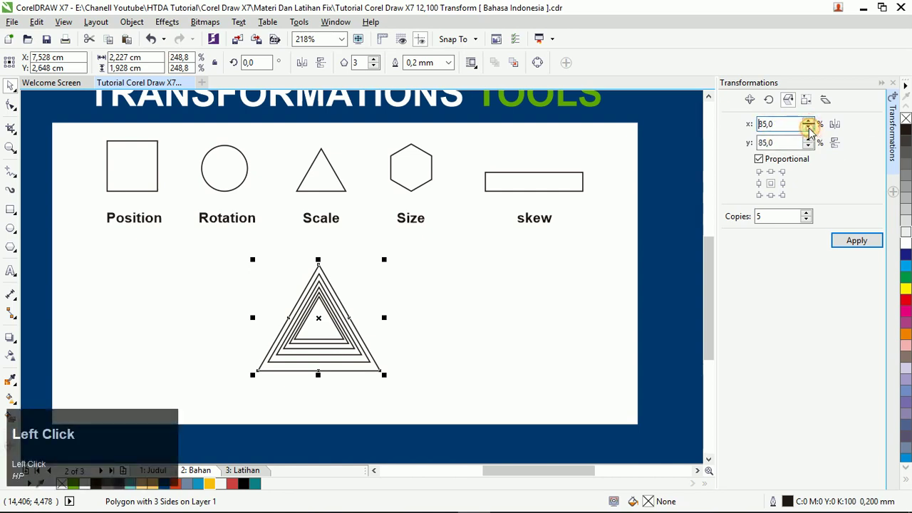
key("ctrl+z")
left_click(515, 314)
key("ctrl+z")
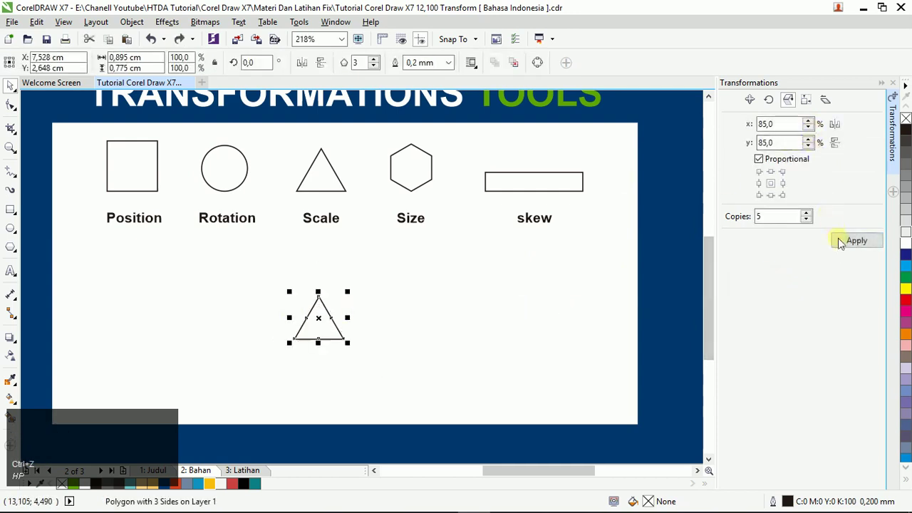
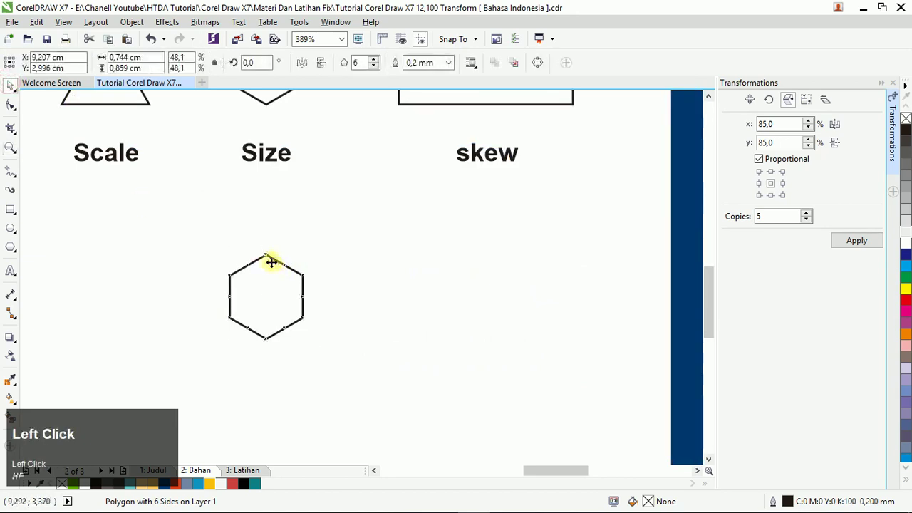
Step: Place a hexagon copy below Size and keep its width and height proportional in the Size tab
left_click_drag(260, 281, 798, 134)
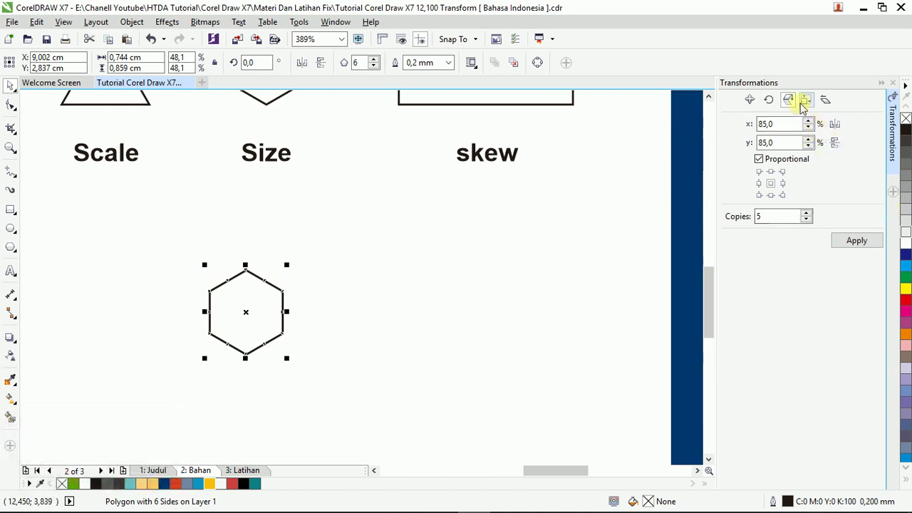
left_click_drag(807, 107, 848, 242)
left_click(851, 241)
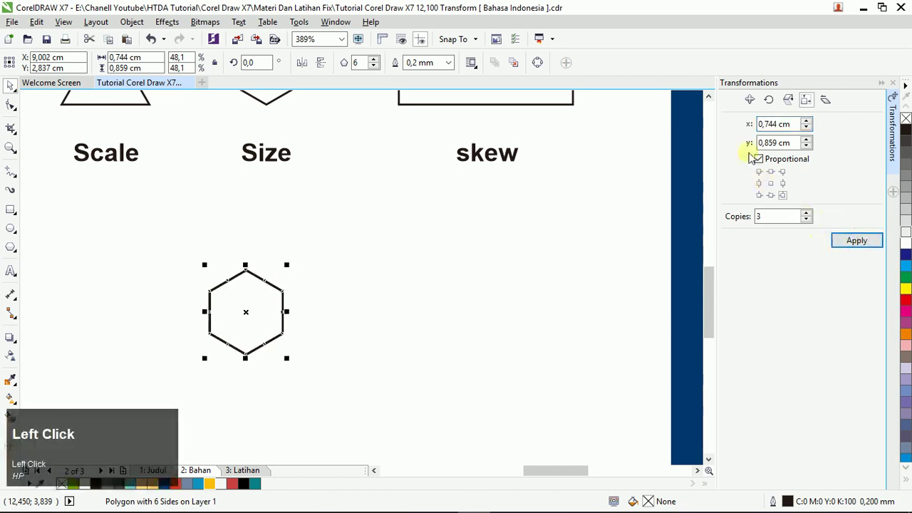
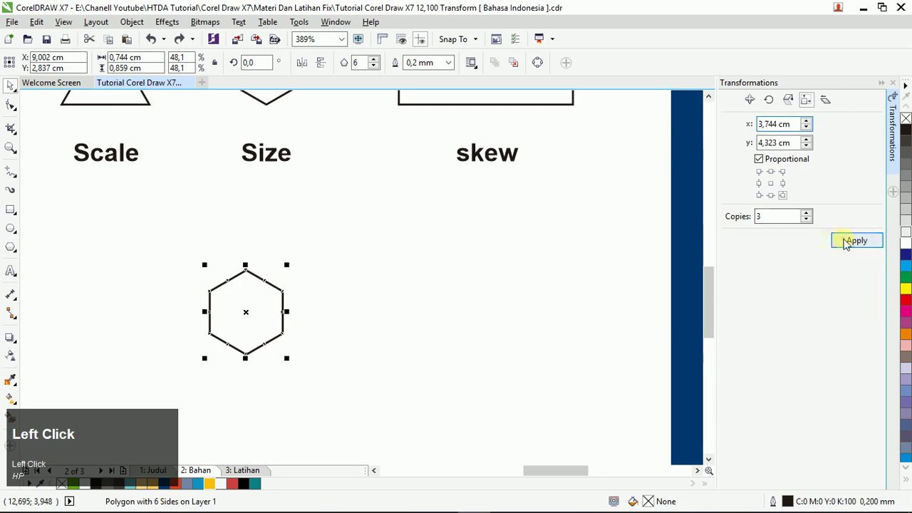
Step: Scroll down past the enlarged hexagon copies toward the skew rectangle area
scroll("down", 3)
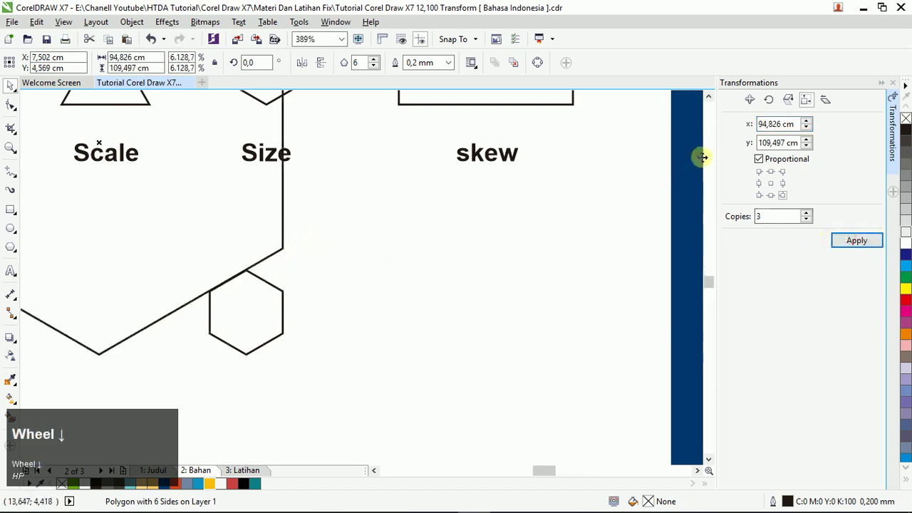
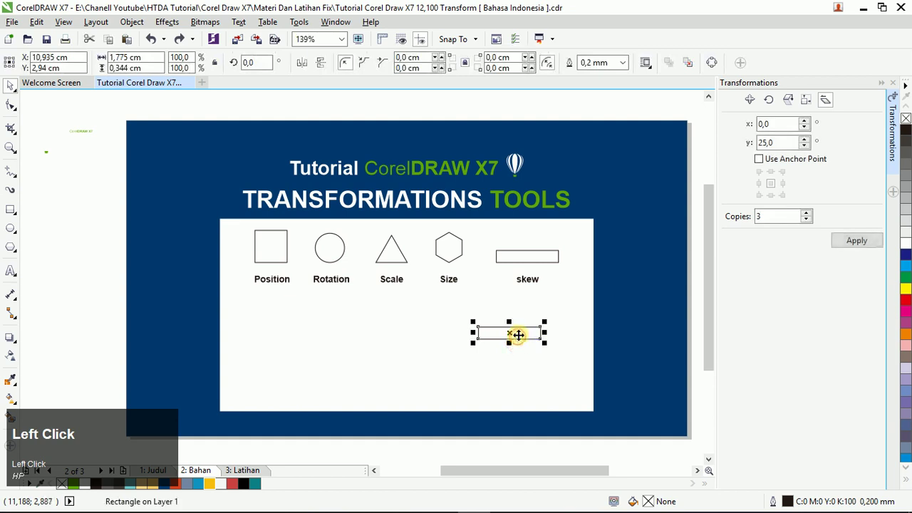
Step: Switch to the Vector Taxistation page and choose a preset zoom level on the front taxi
left_click(262, 480)
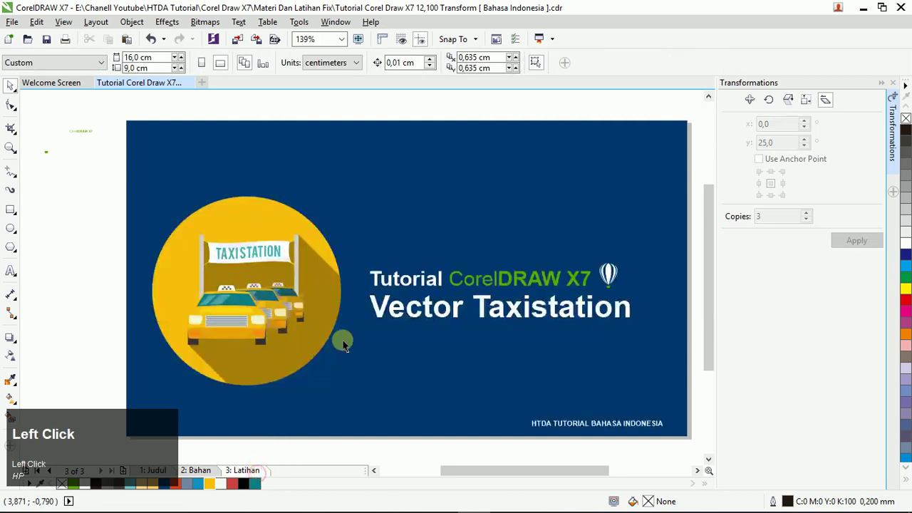
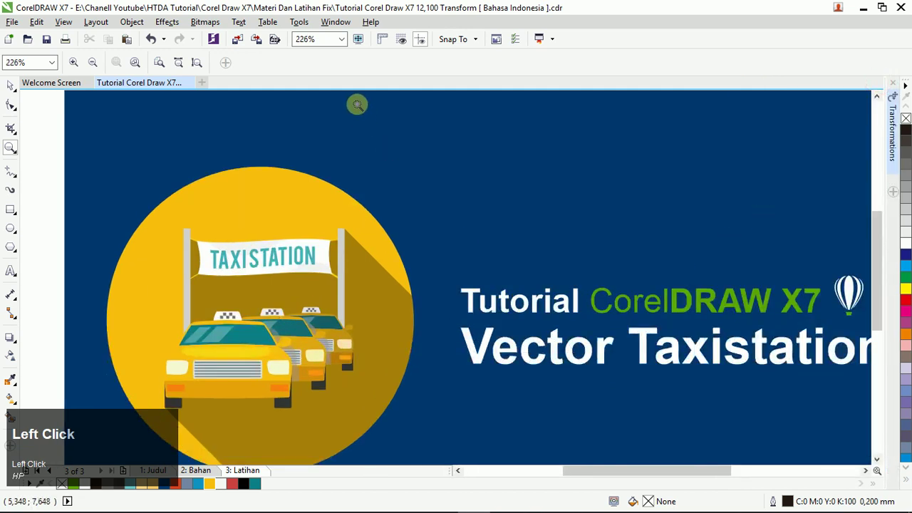
left_click(350, 44)
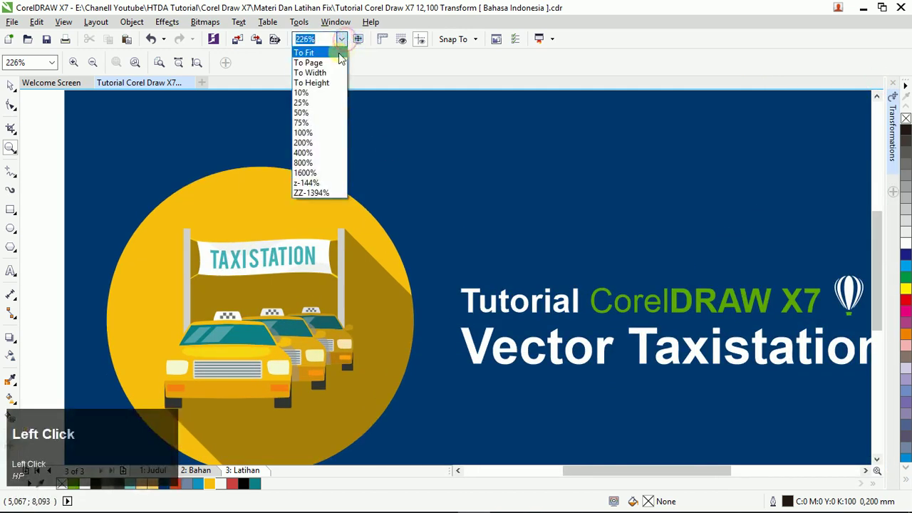
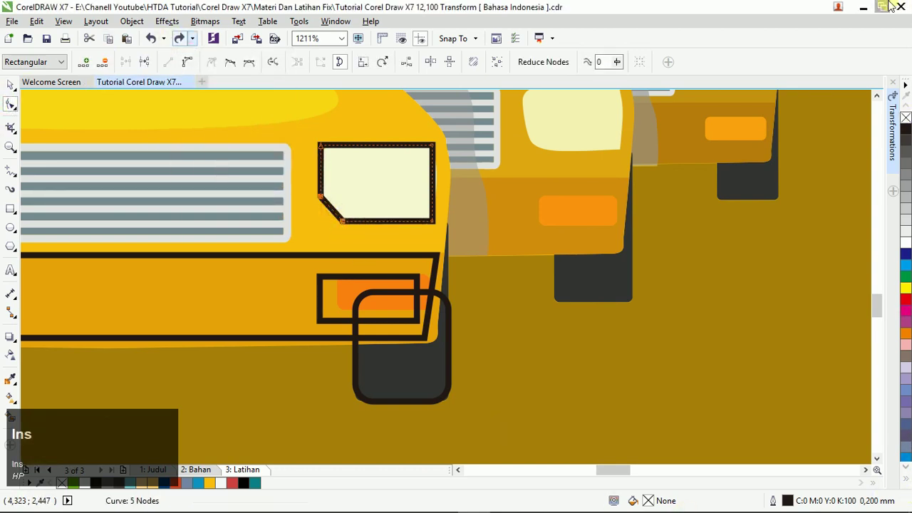
Step: Zoom closer on the front taxi and select its windscreen outline shape with the Shape tool
key("Insert")
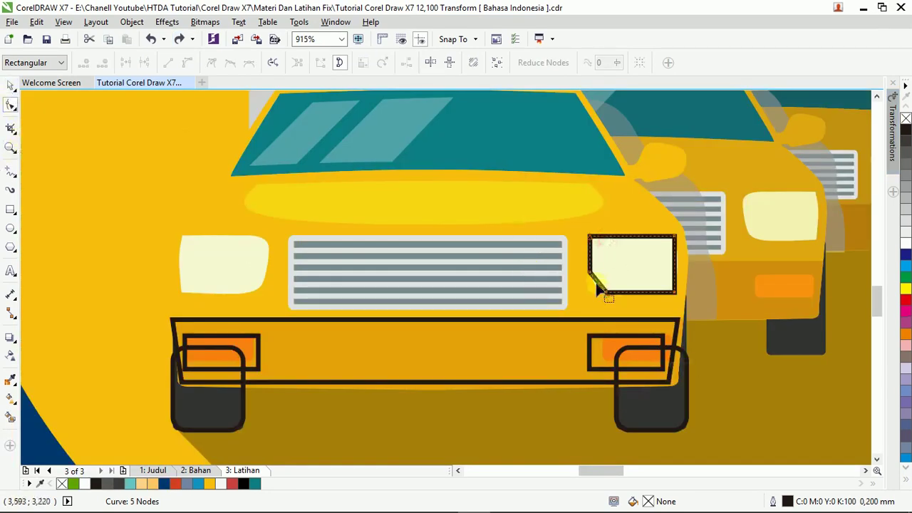
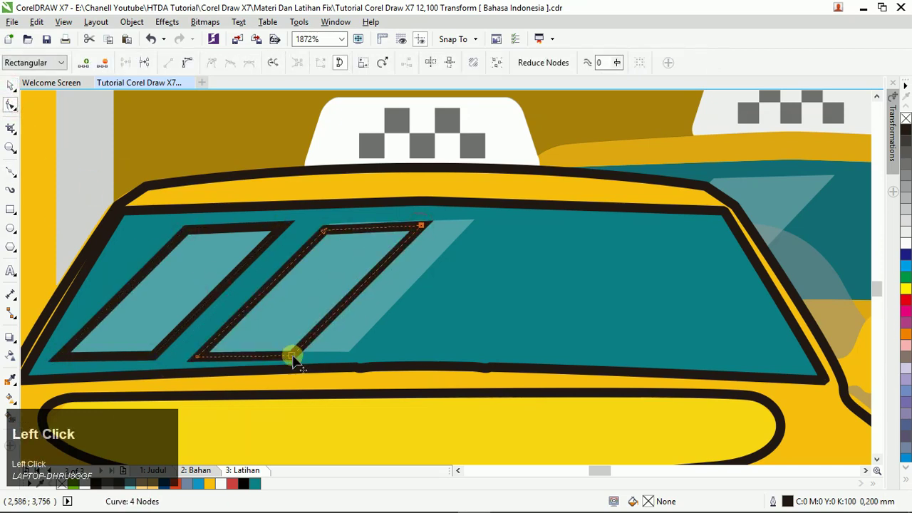
left_click(299, 360)
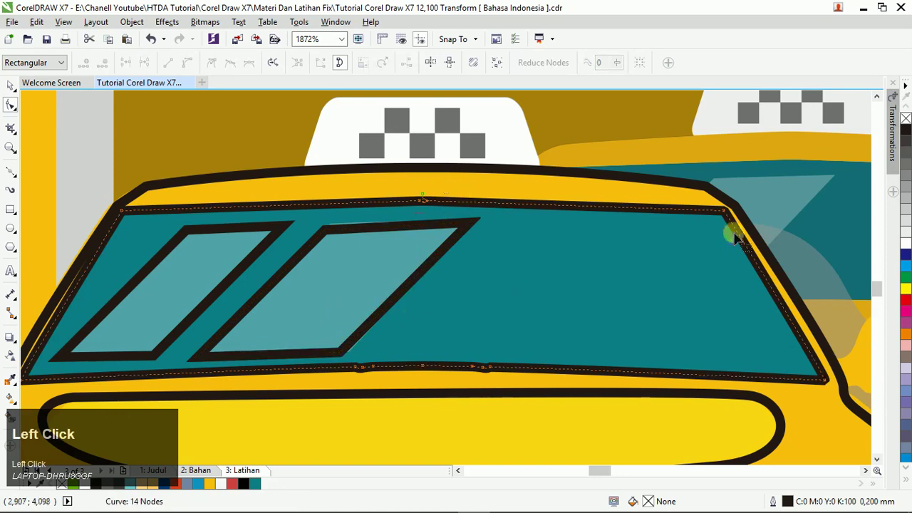